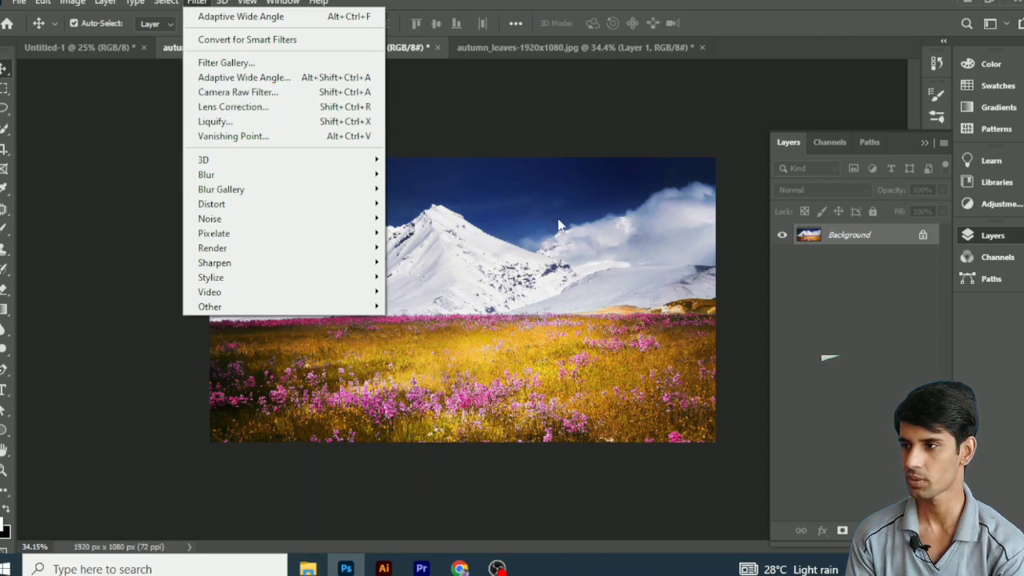
# Select the Background layer of the meadow photo before opening Lens Correction.
pyautogui.click(851, 264)
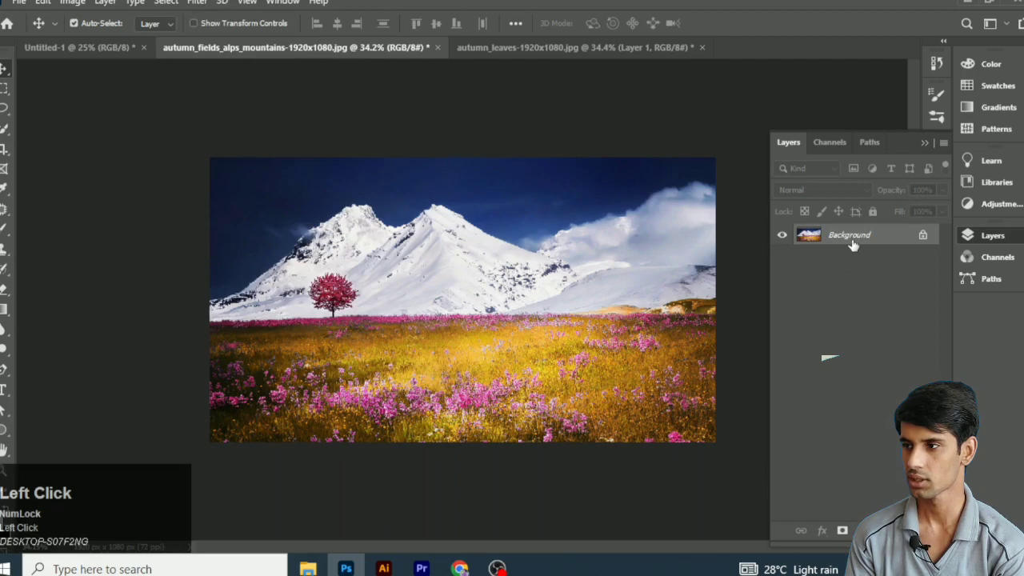
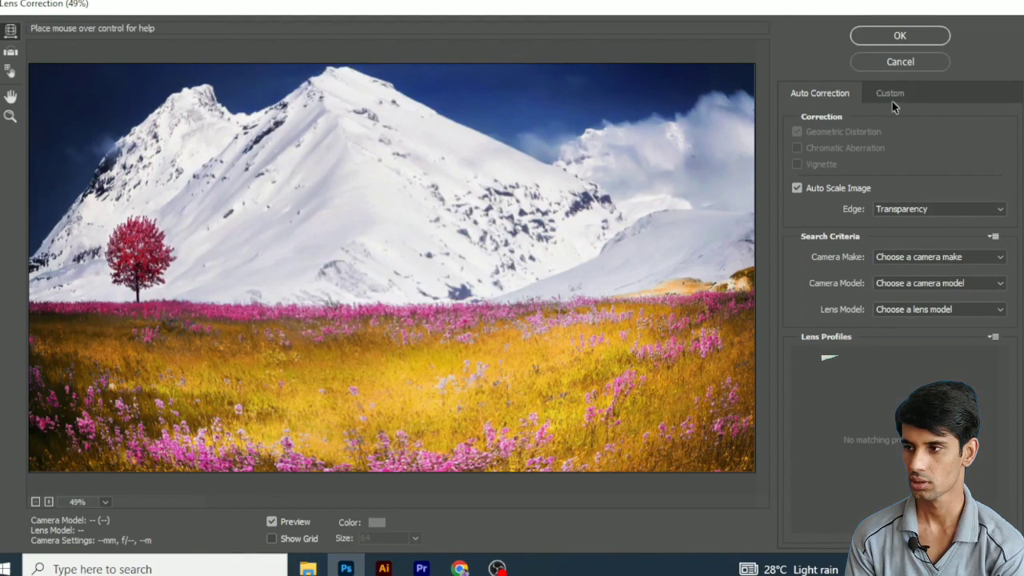
# In the Custom settings, drag Remove Distortion left to bulge the photo outward.
pyautogui.click(896, 94)
pyautogui.write('7cs')
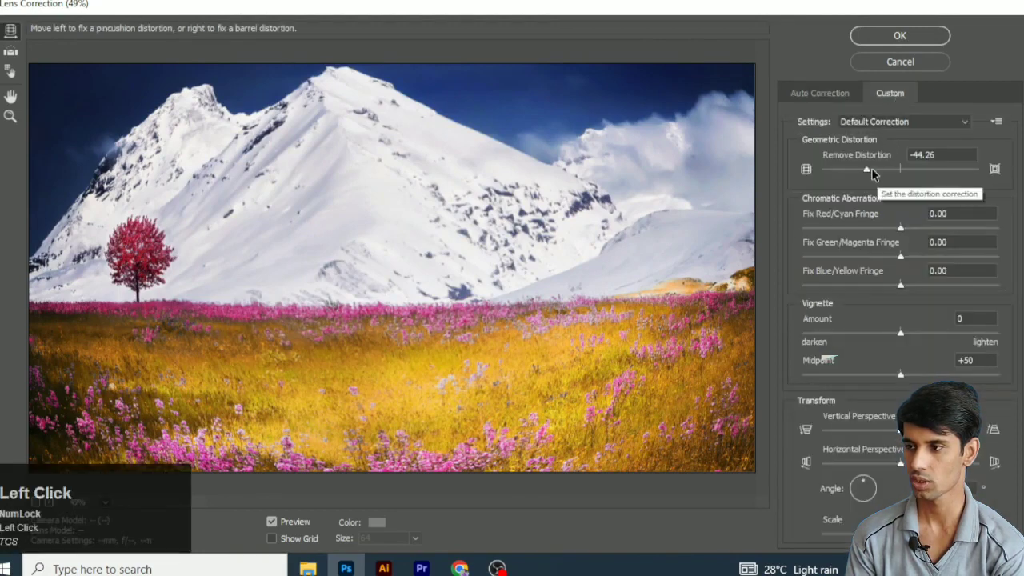
pyautogui.moveTo(865, 173); pyautogui.dragTo(878, 179)
pyautogui.write('7cs')
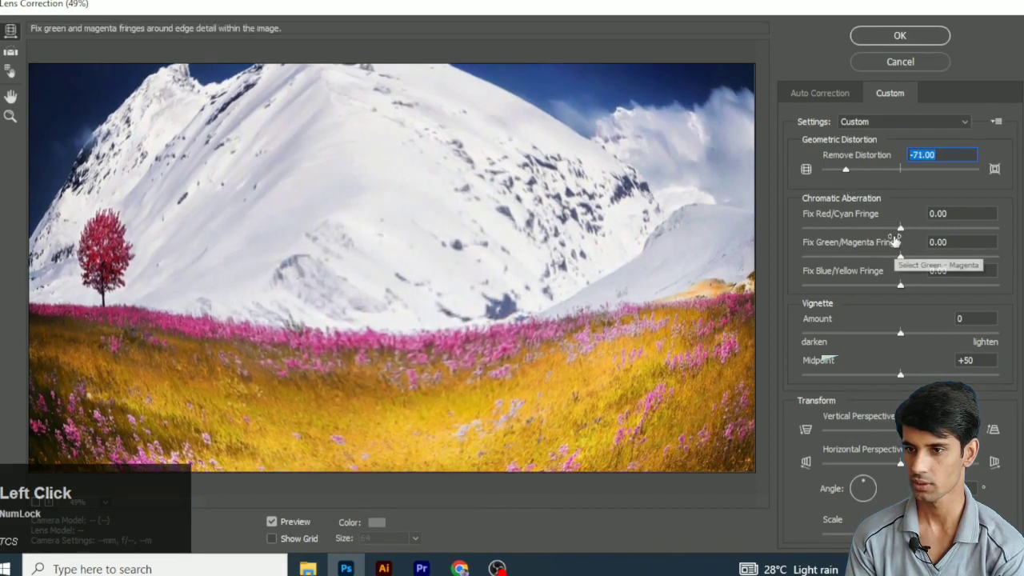
# Ease the barrel distortion back to -62.
pyautogui.moveTo(845, 174); pyautogui.dragTo(904, 236)
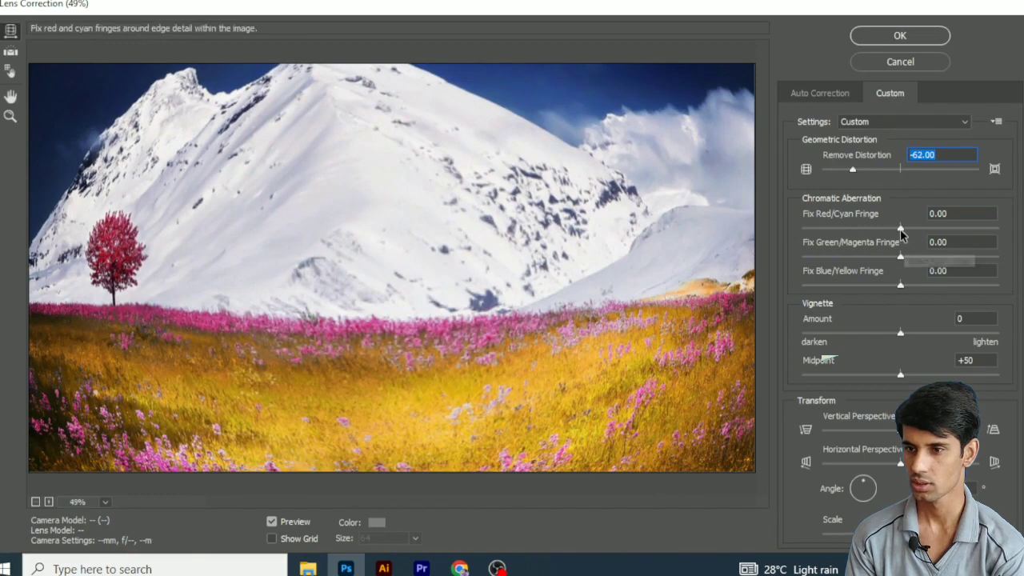
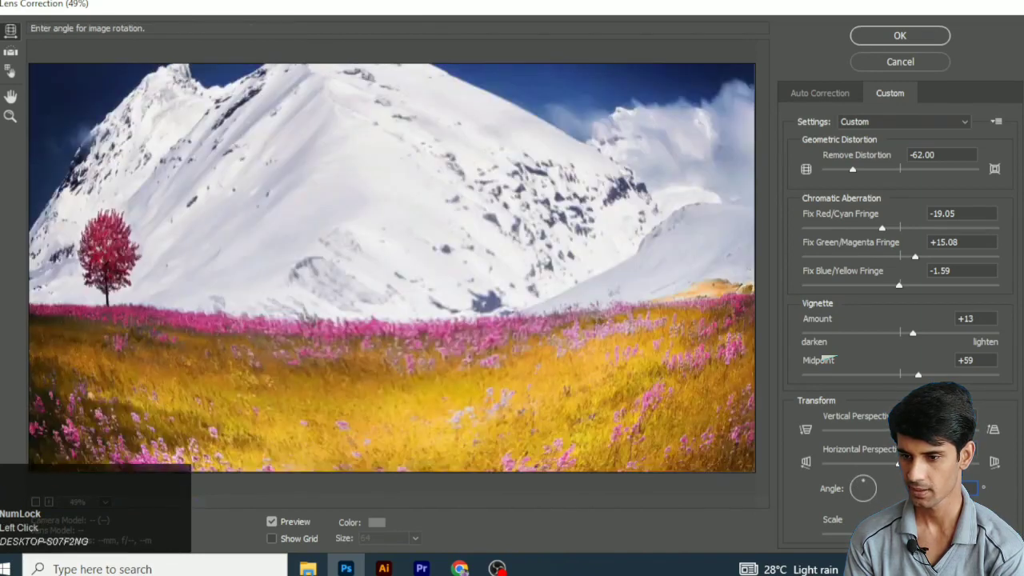
# Zoom out the Lens Correction preview to see the whole curved photo.
pyautogui.scroll(-3)
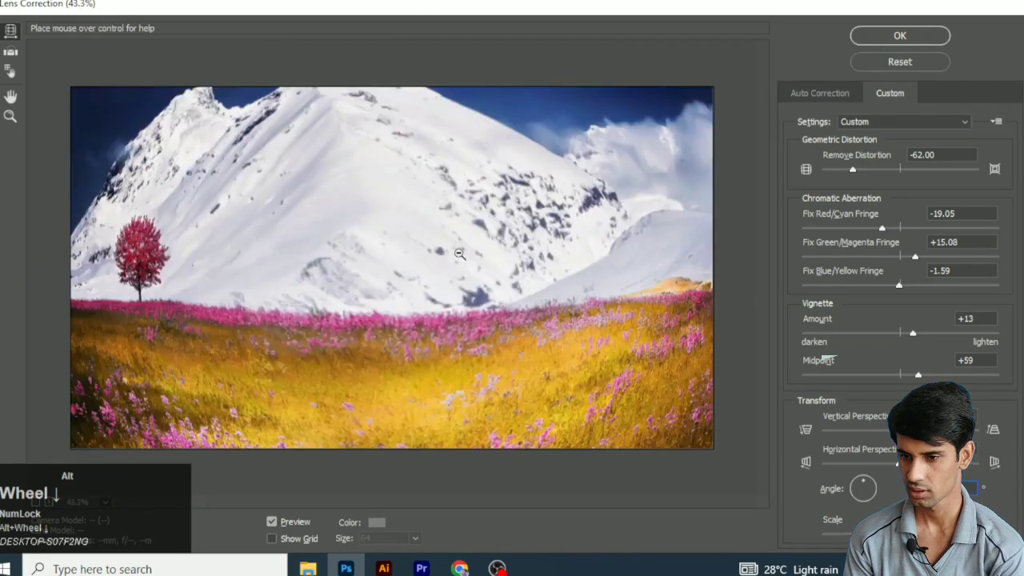
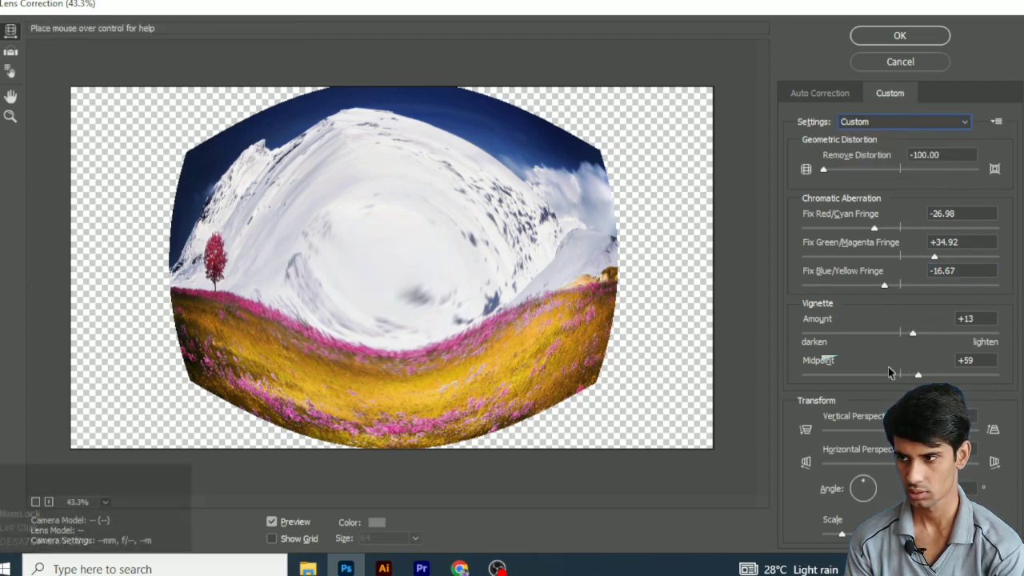
# Choose Default Correction from the Settings list, resetting all corrections.
pyautogui.click(900, 120)
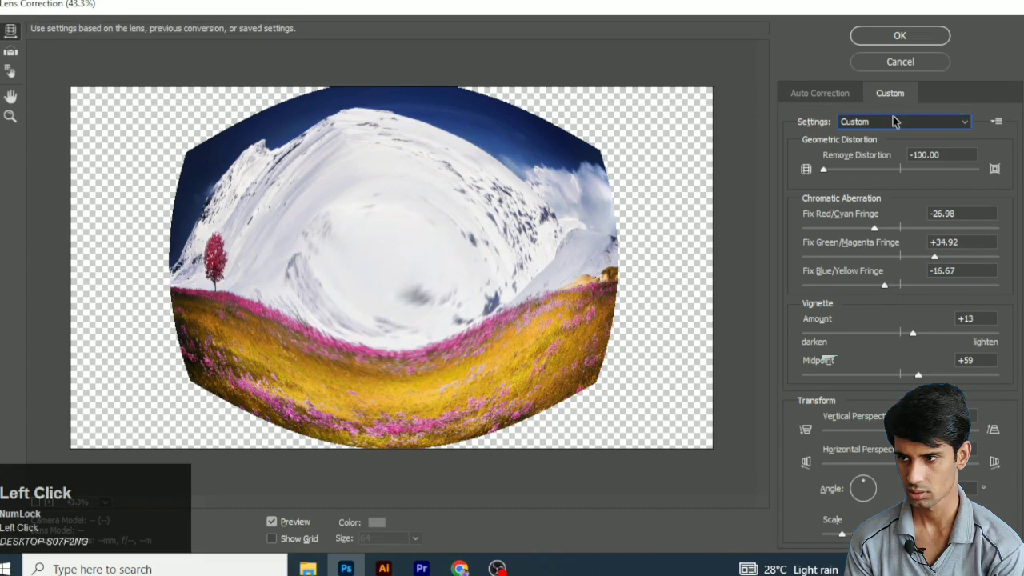
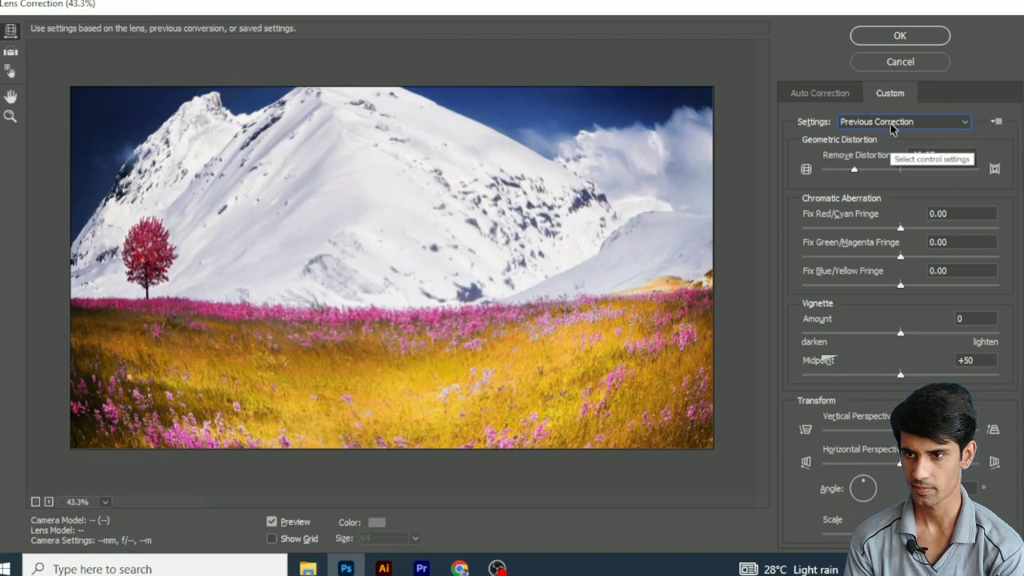
pyautogui.click(897, 128)
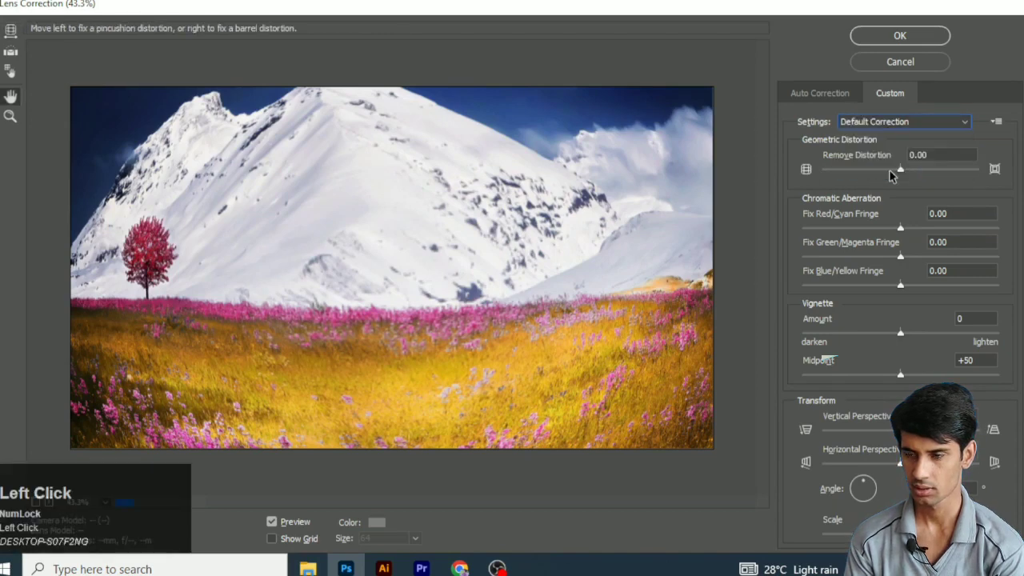
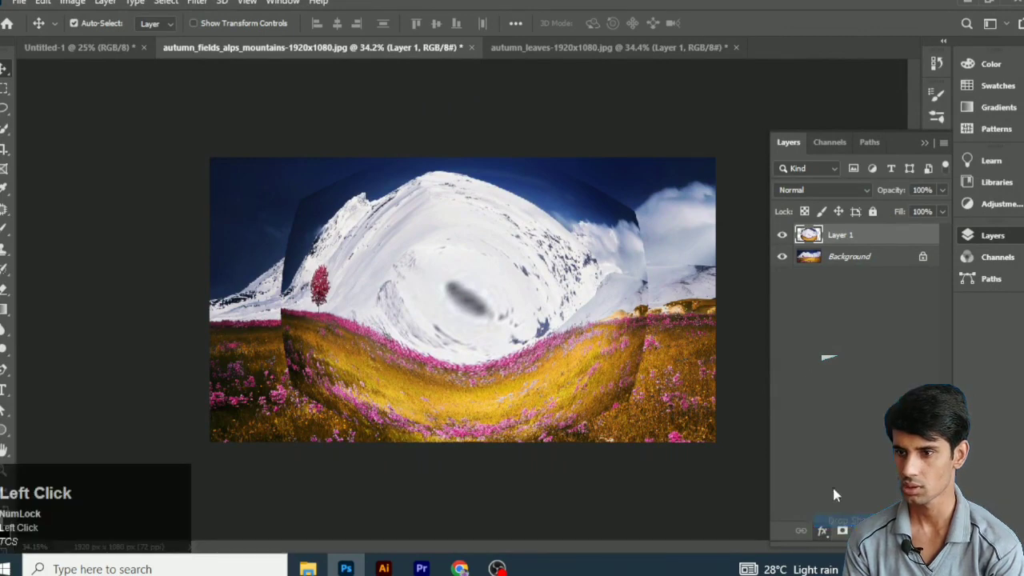
# Add a Drop Shadow layer effect to the fisheye Layer 1.
pyautogui.click(928, 118)
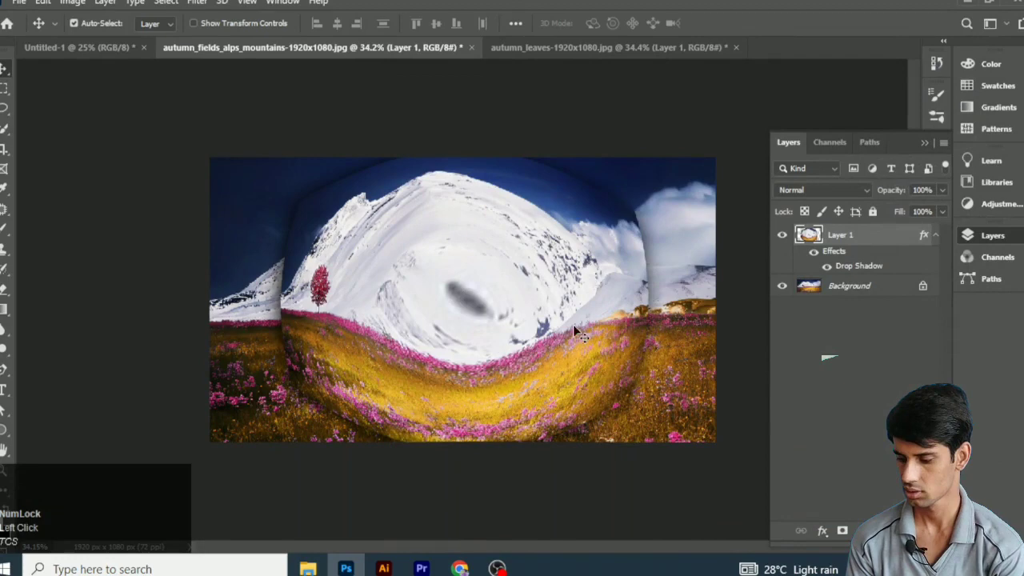